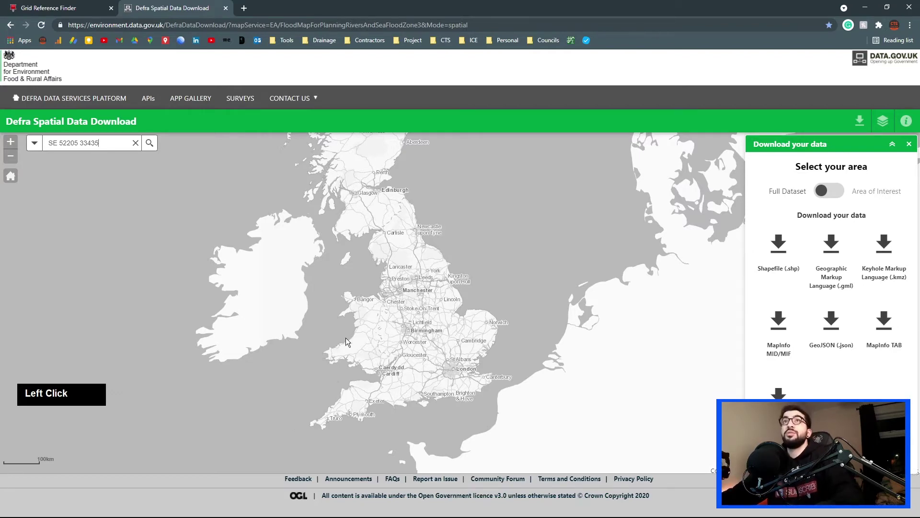
# Copy the site's latitude/longitude 53.796031, -1.2035179 from Grid Reference Finder and head back to Civil 3D
pyautogui.click(61, 4)
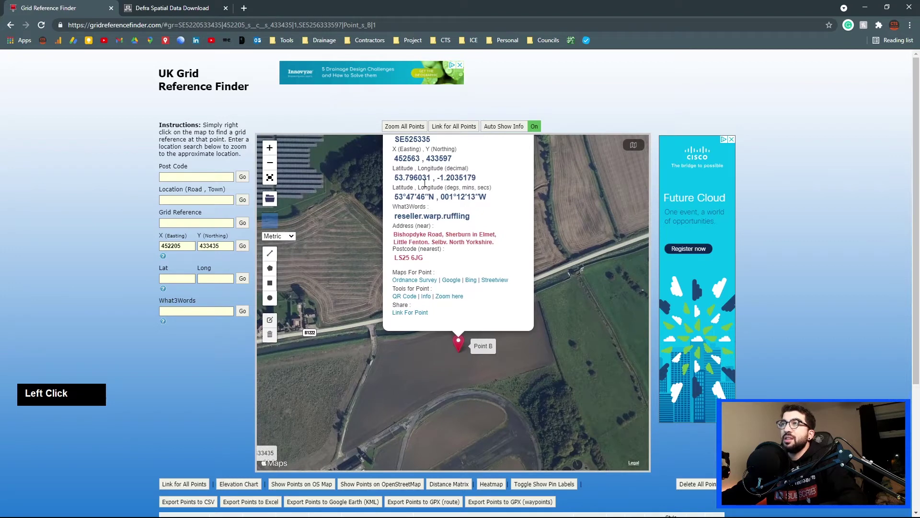
pyautogui.press('ctrl+c')
pyautogui.write('53.796031 , -1.2035179')
pyautogui.press('alt+Tab')
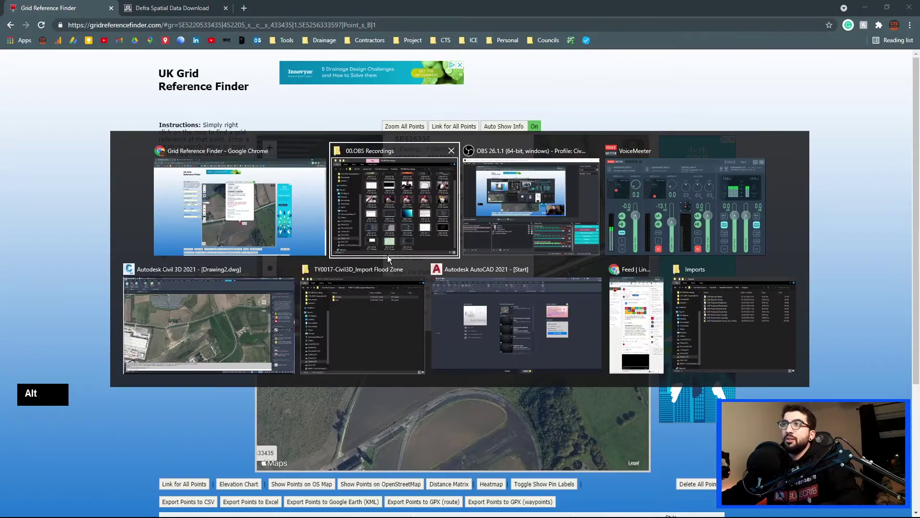
# Switch the online map to aerial imagery, then remove the drawing's existing geographic location
pyautogui.click(242, 293)
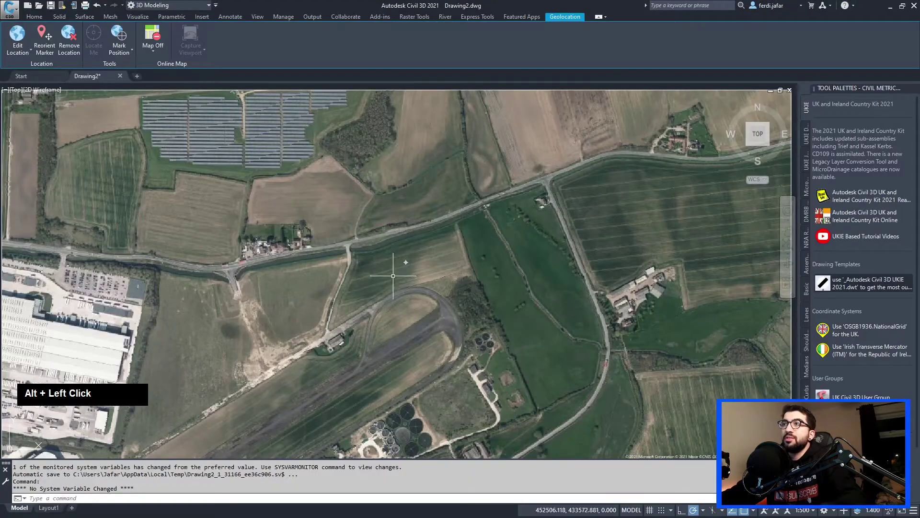
pyautogui.click(162, 54)
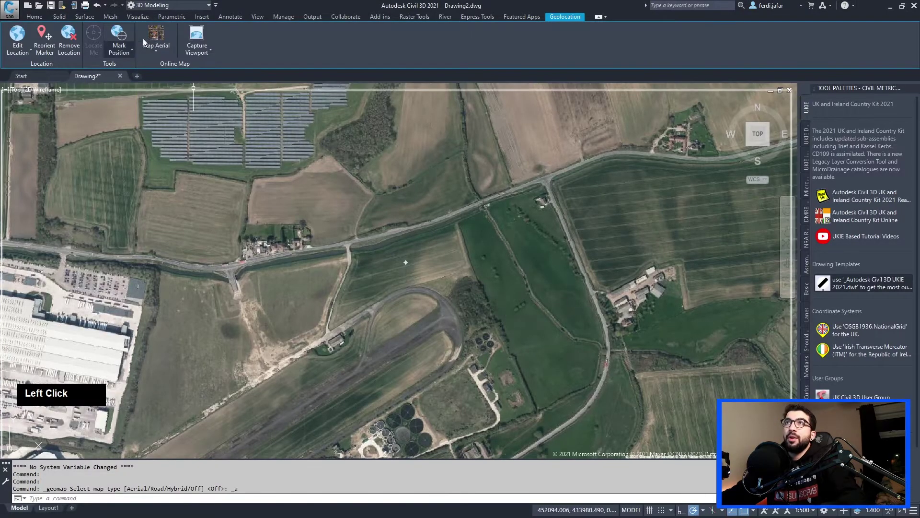
pyautogui.scroll(-3)
pyautogui.scroll(3)
pyautogui.click(162, 53)
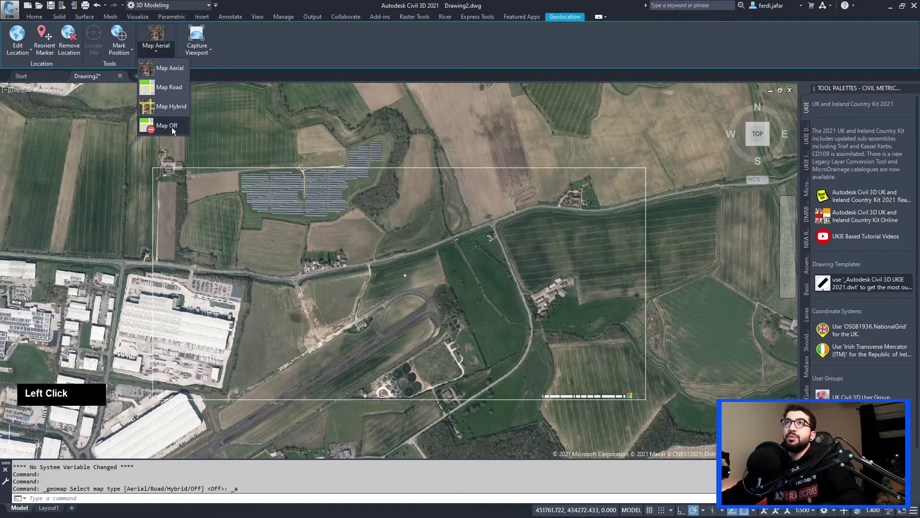
pyautogui.scroll(3)
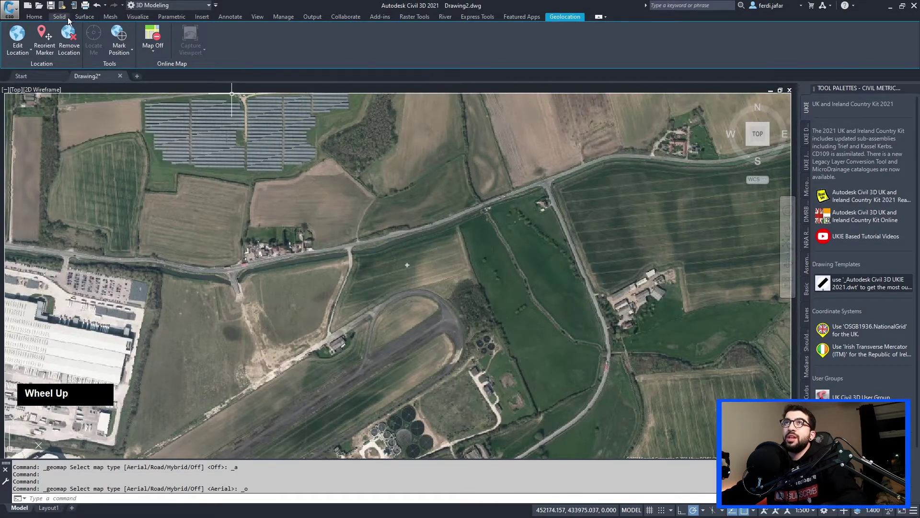
pyautogui.click(38, 19)
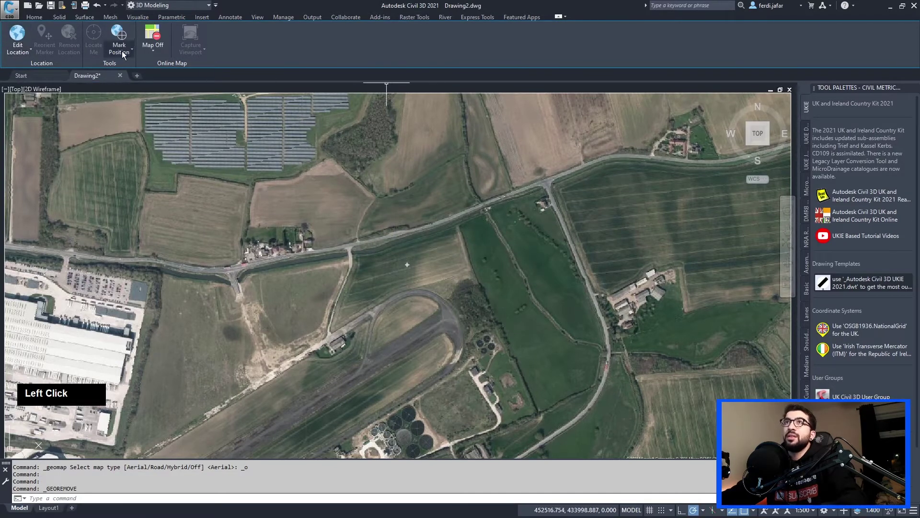
pyautogui.scroll(-3)
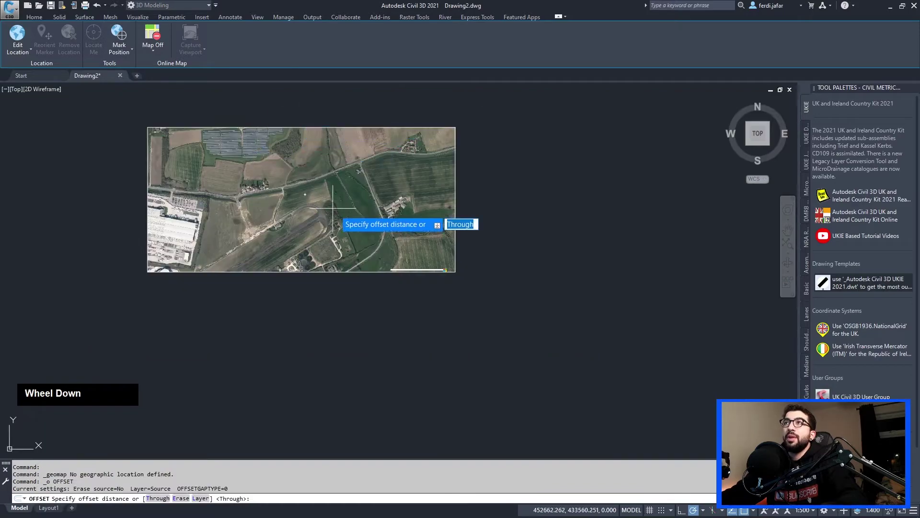
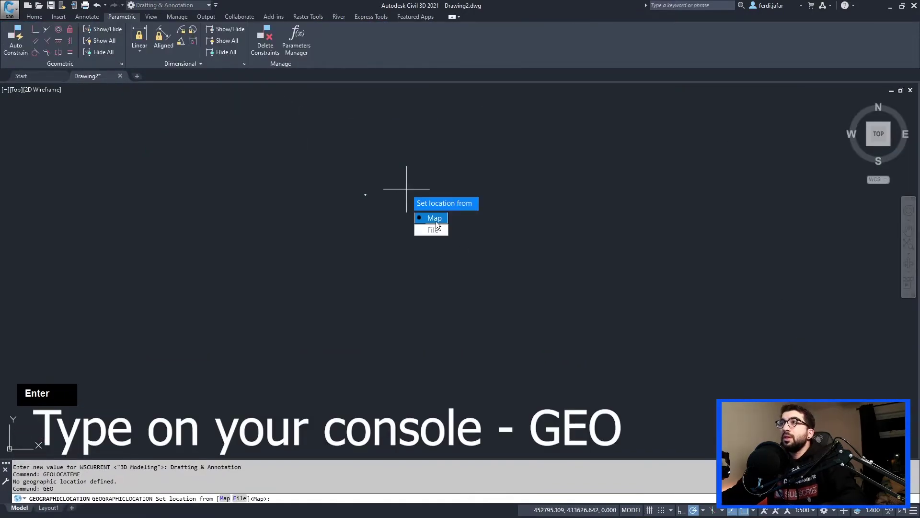
# Set the location from the online map using the pasted site lat/long and proceed to coordinate system selection
pyautogui.click(432, 224)
pyautogui.press('alt+Tab')
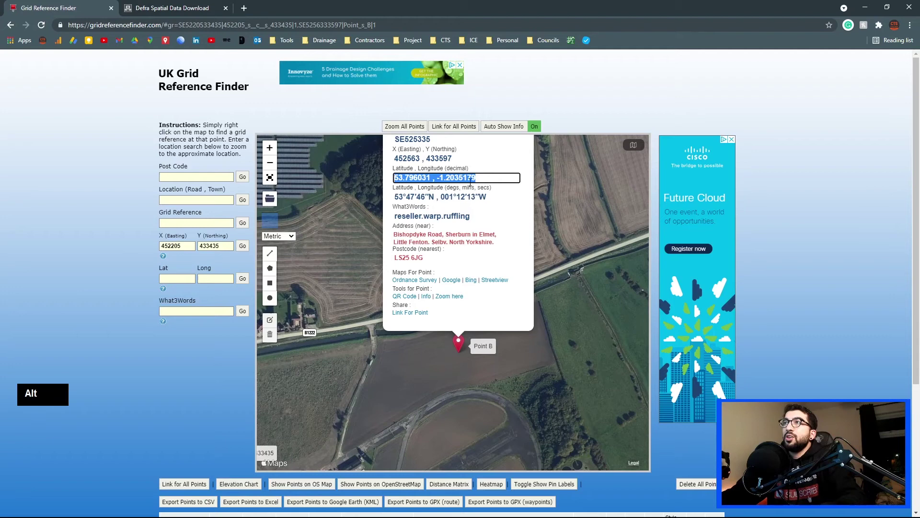
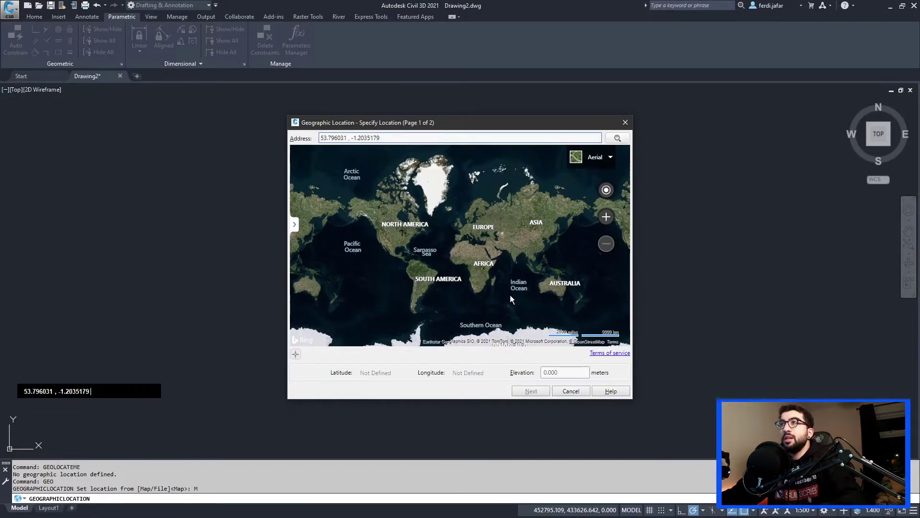
pyautogui.click(620, 140)
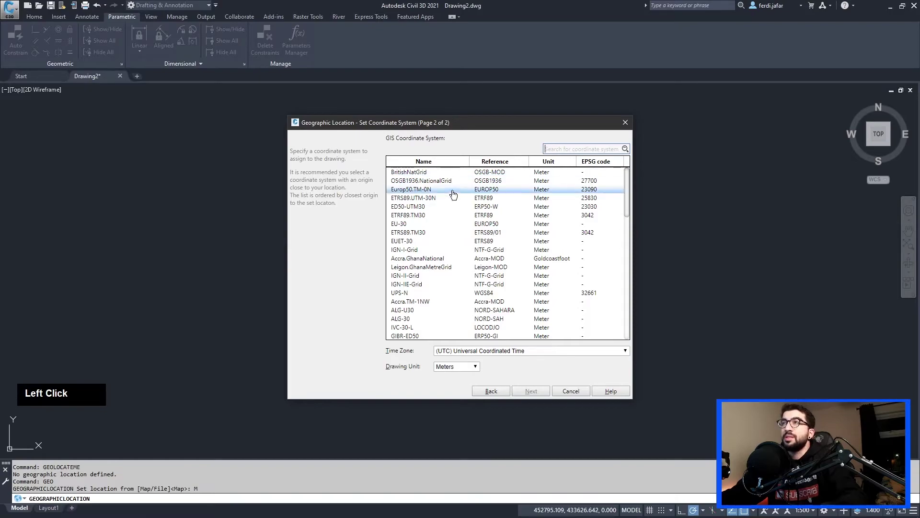
pyautogui.press('alt+Tab')
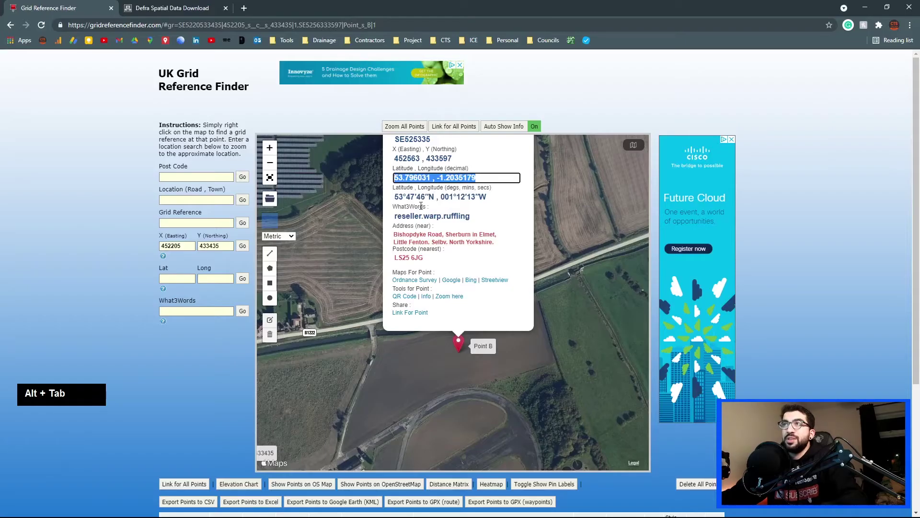
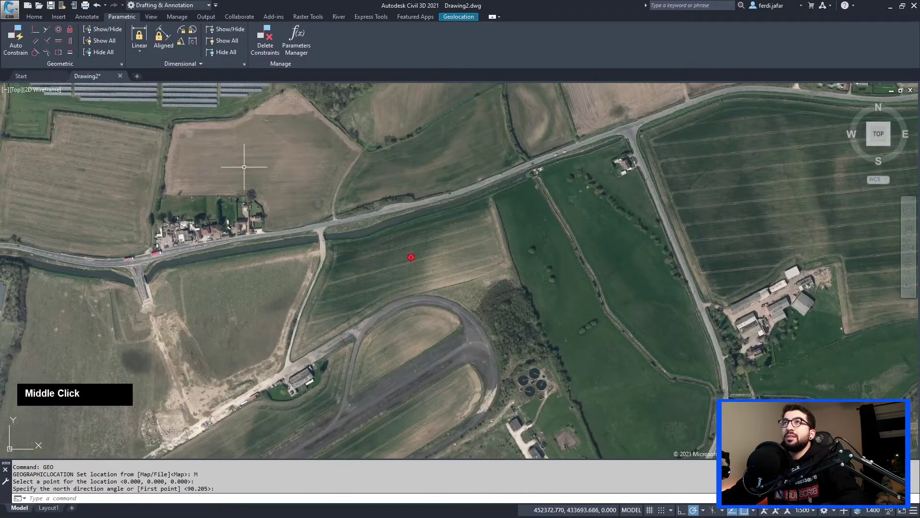
# Turn off the live online map, inspect the site marker, and return to the browser coordinates
pyautogui.click(460, 18)
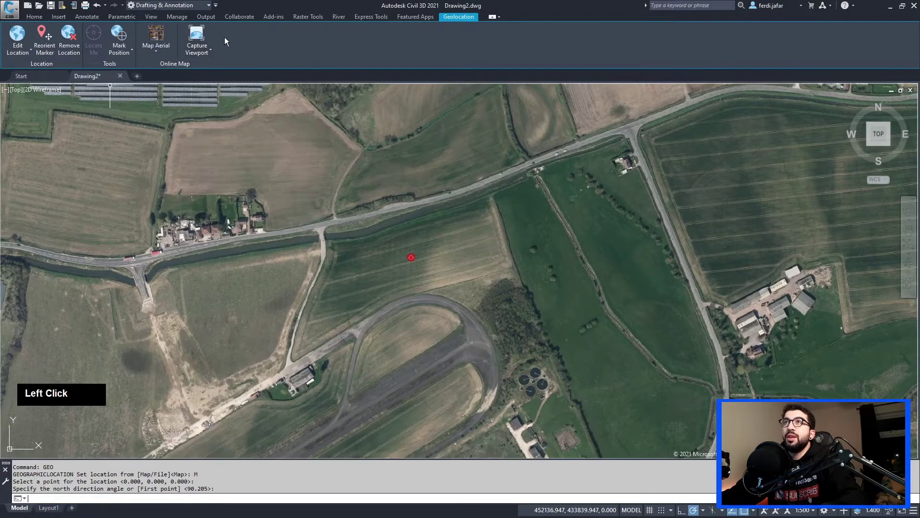
pyautogui.scroll(-3)
pyautogui.scroll(3)
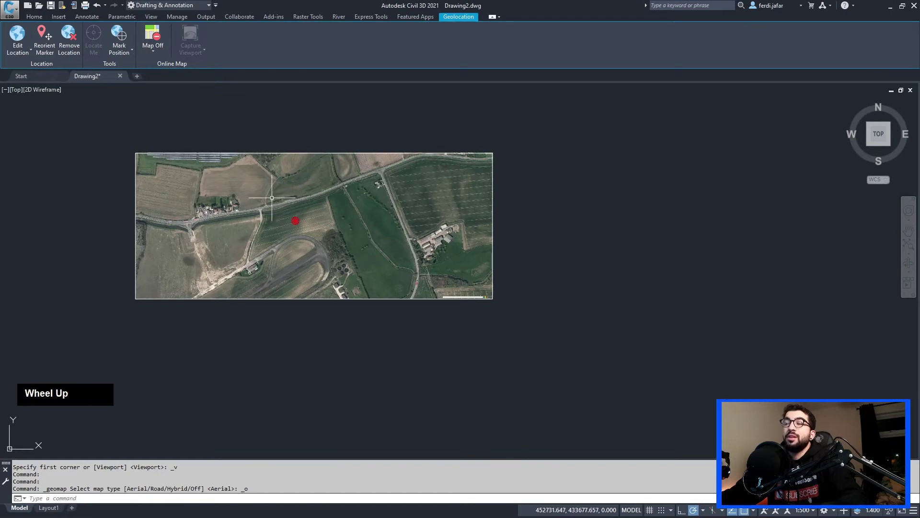
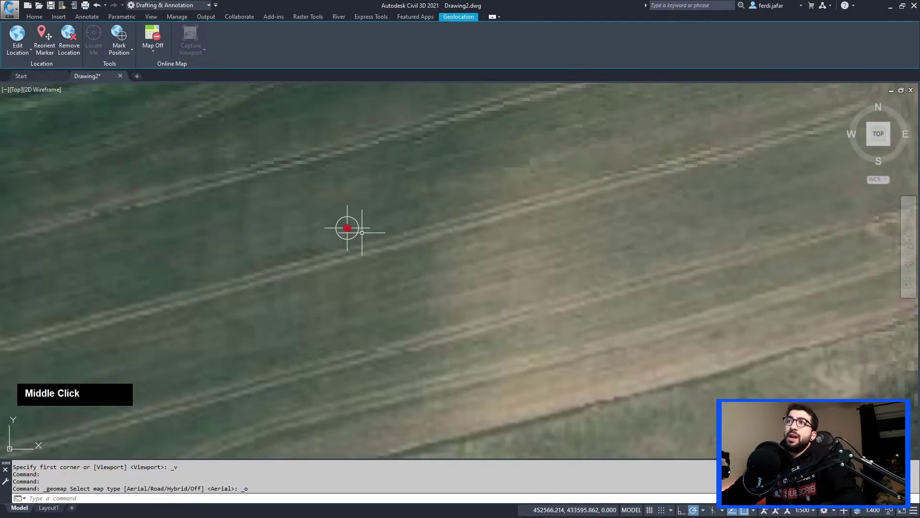
pyautogui.scroll(-3)
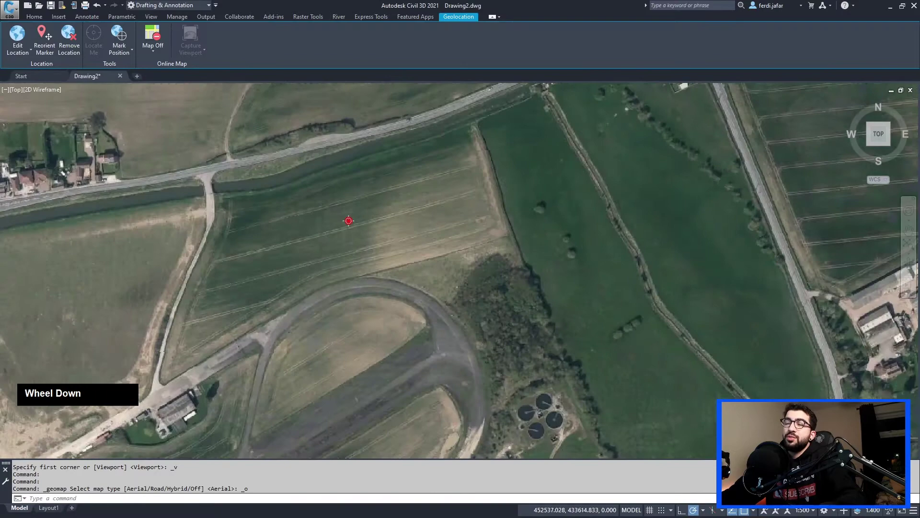
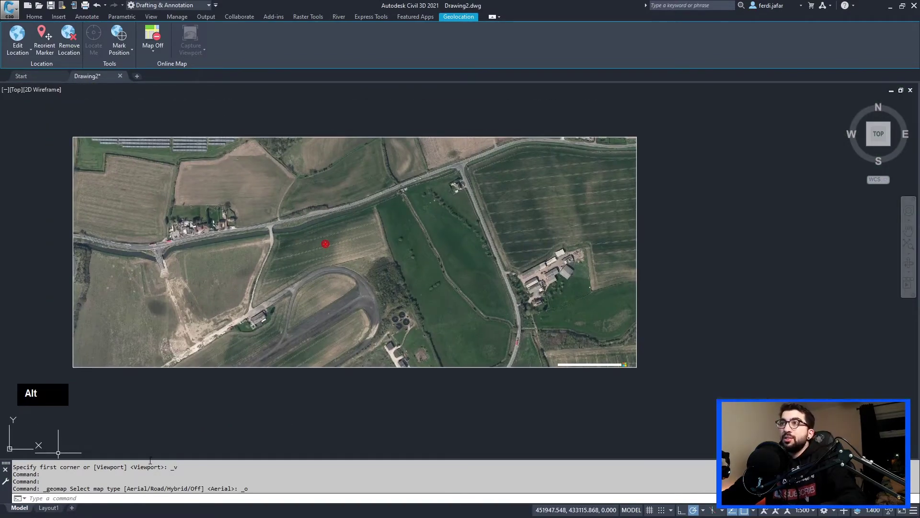
pyautogui.press('alt+Tab')
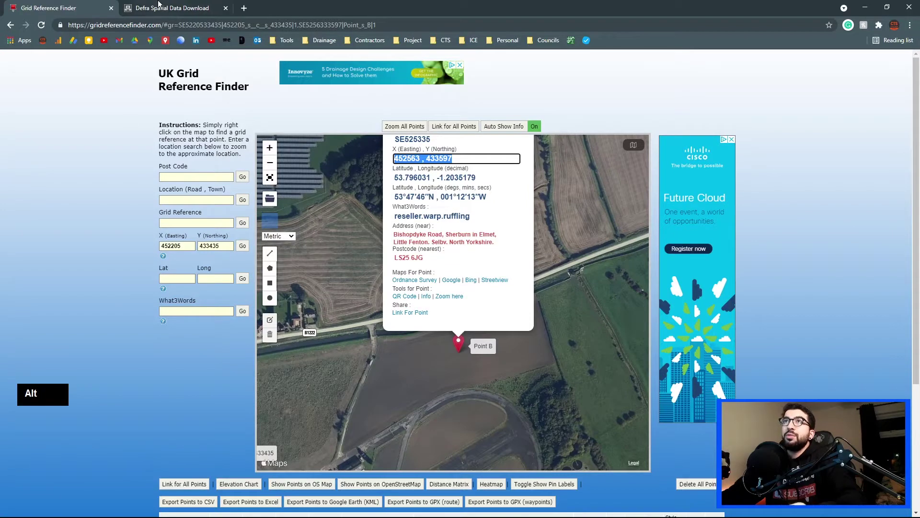
pyautogui.click(159, 3)
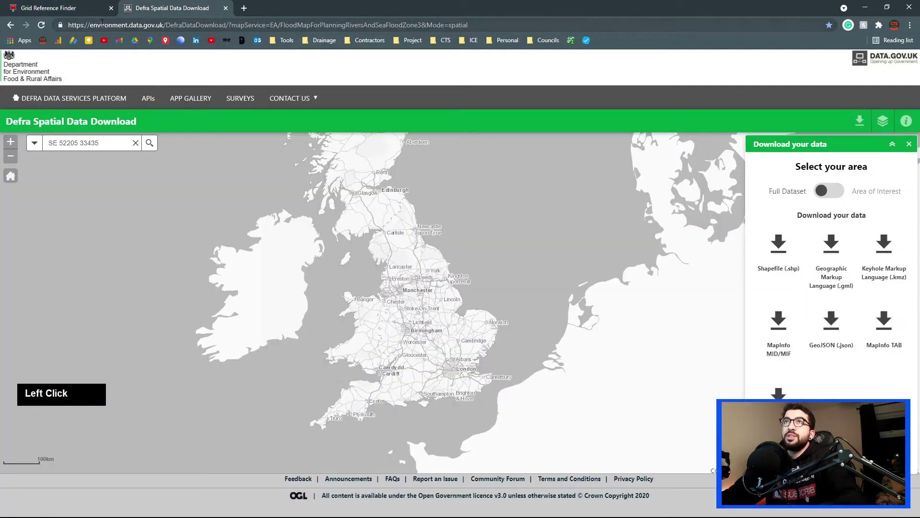
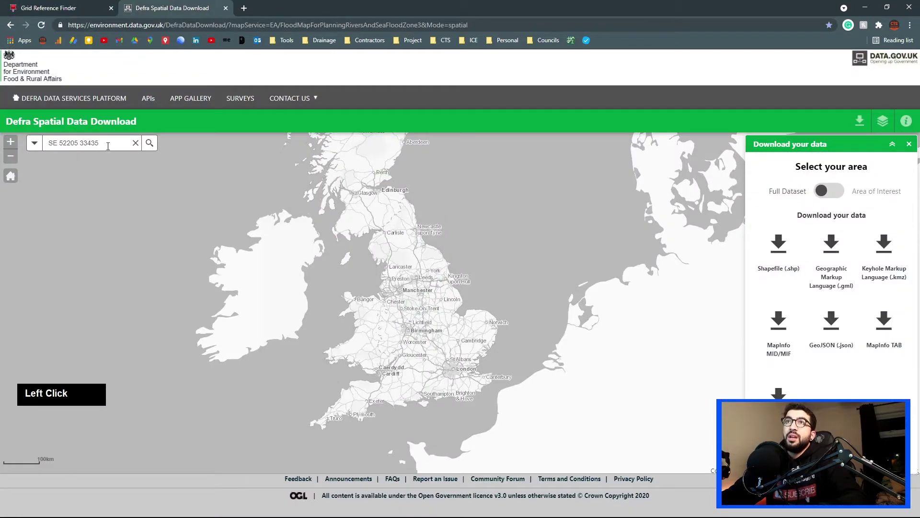
pyautogui.write('SE 52563 33597')
pyautogui.click(150, 149)
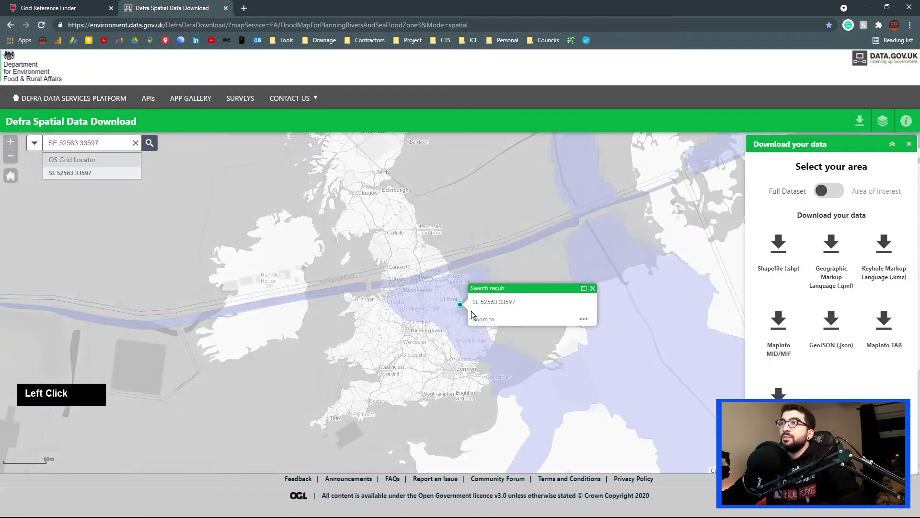
pyautogui.scroll(-3)
pyautogui.click(526, 336)
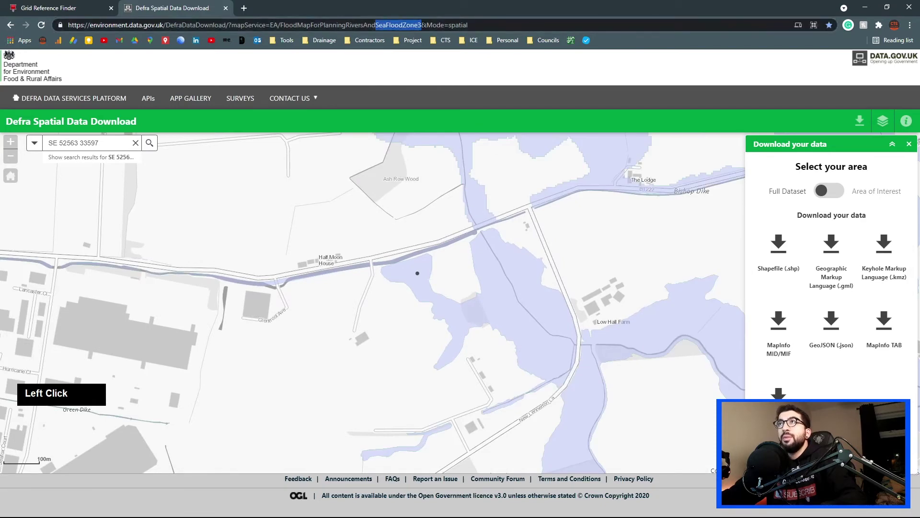
pyautogui.scroll(3)
pyautogui.scroll(-3)
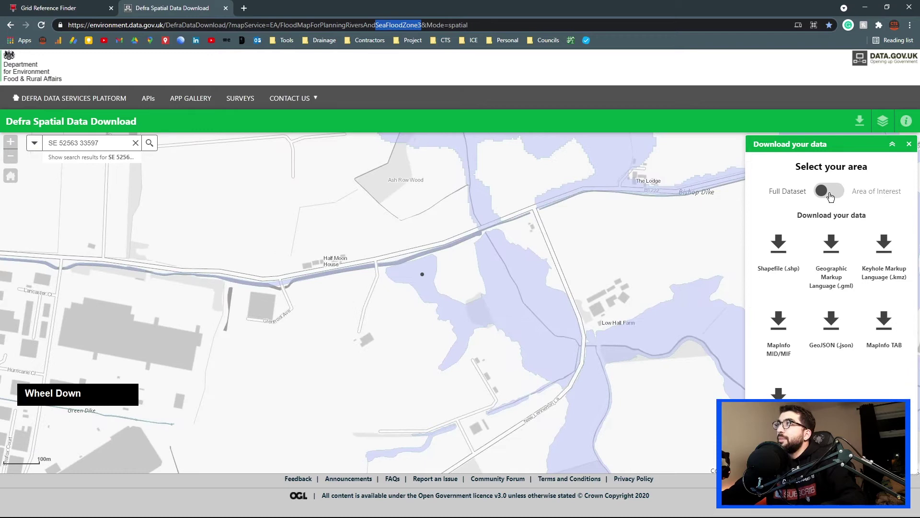
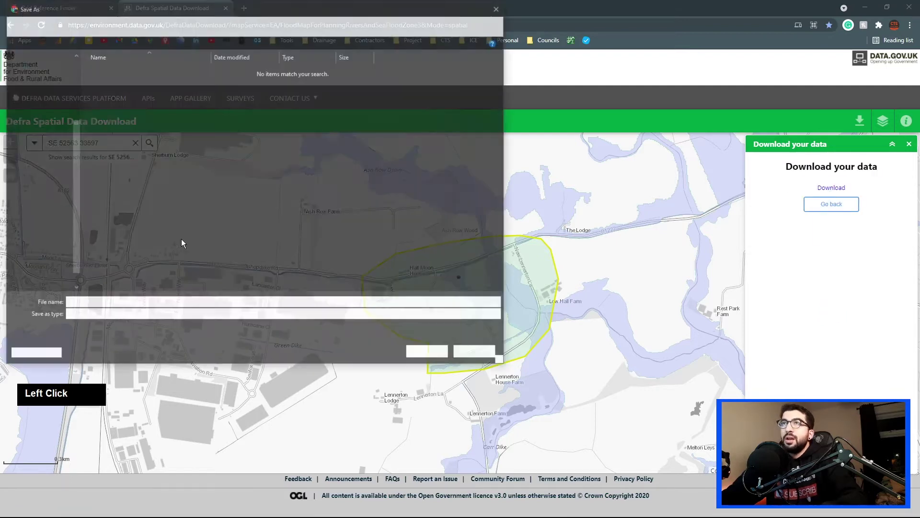
# Save the Flood Zone 3 shapefile zip into the EA Data folder and switch windows
pyautogui.click(124, 87)
pyautogui.doubleClick(115, 73)
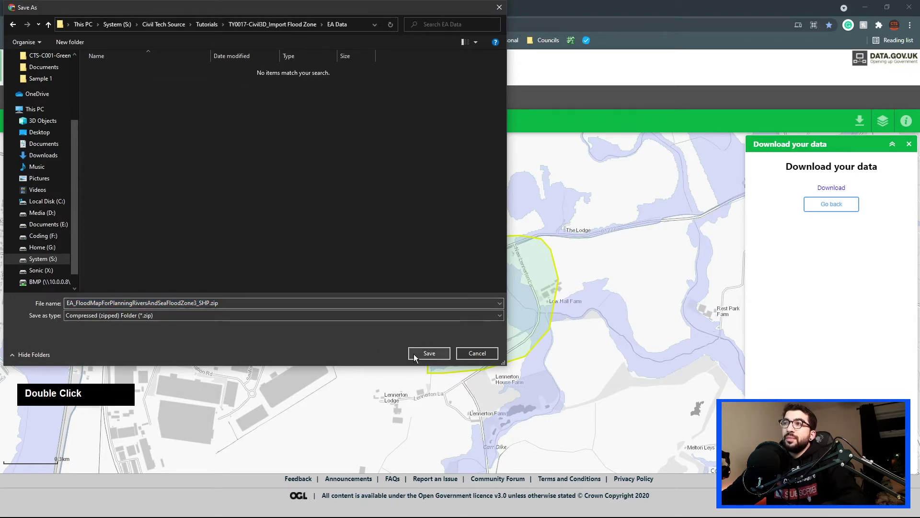
pyautogui.click(415, 357)
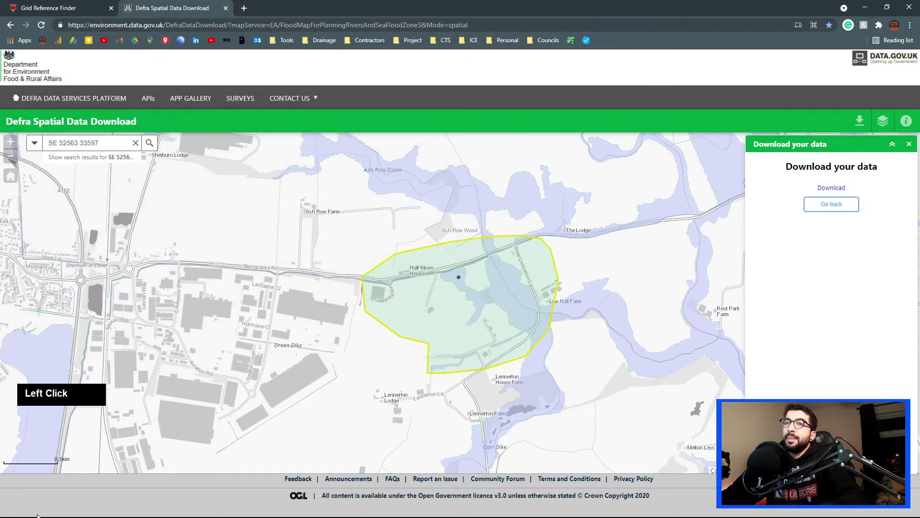
pyautogui.press('alt+Tab')
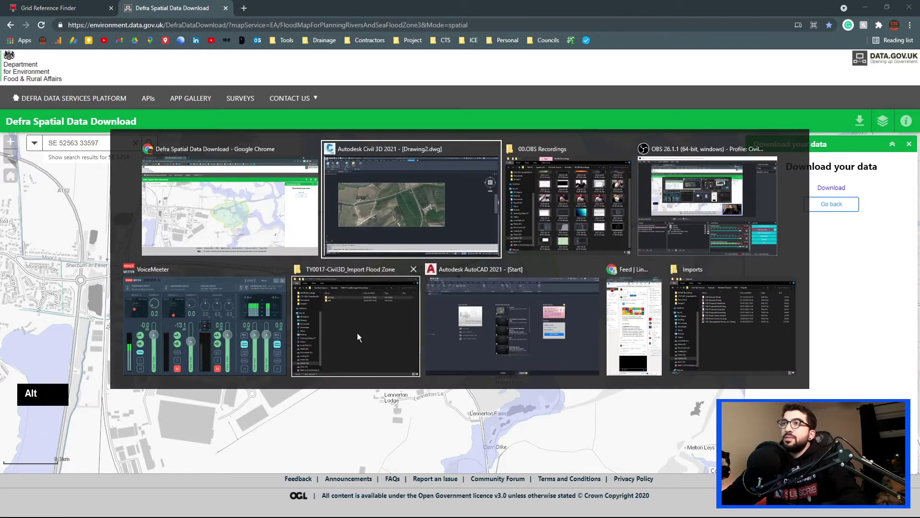
# In the EA Data folder, extract the downloaded flood data zip's contents
pyautogui.click(358, 336)
pyautogui.click(248, 209)
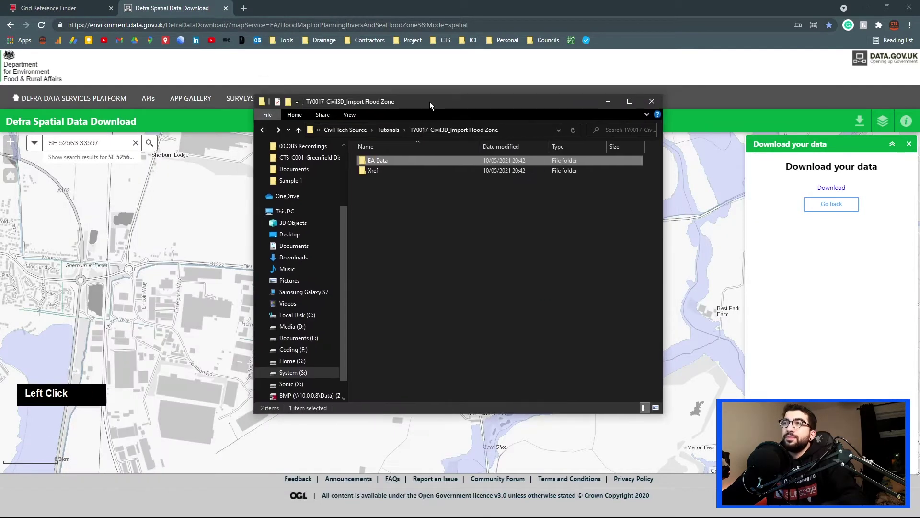
pyautogui.doubleClick(385, 166)
pyautogui.click(386, 164)
pyautogui.rightClick(386, 164)
pyautogui.click(425, 229)
pyautogui.rightClick(395, 236)
pyautogui.click(430, 276)
# In the extracted data folder, pack all the Flood Zone 3 shapefile pieces into a single new zip
pyautogui.doubleClick(386, 160)
pyautogui.click(381, 164)
pyautogui.doubleClick(380, 164)
pyautogui.click(452, 311)
pyautogui.rightClick(386, 164)
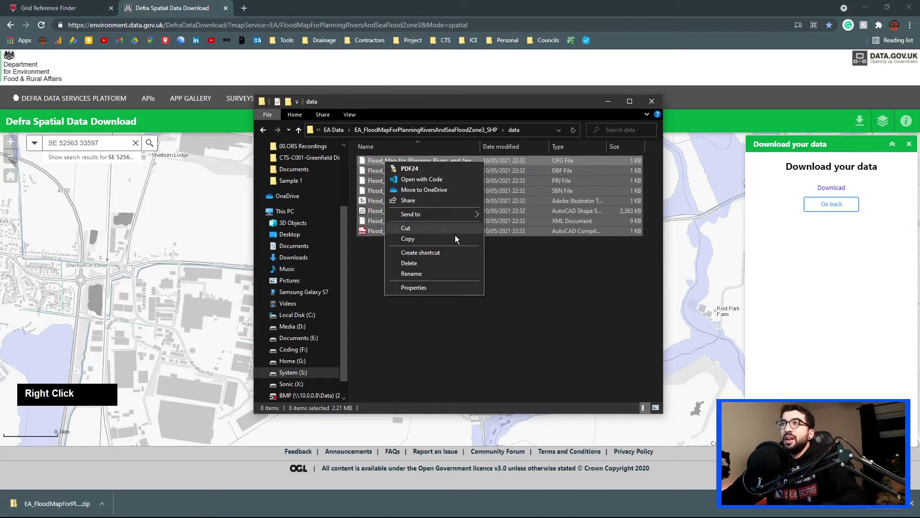
pyautogui.click(522, 228)
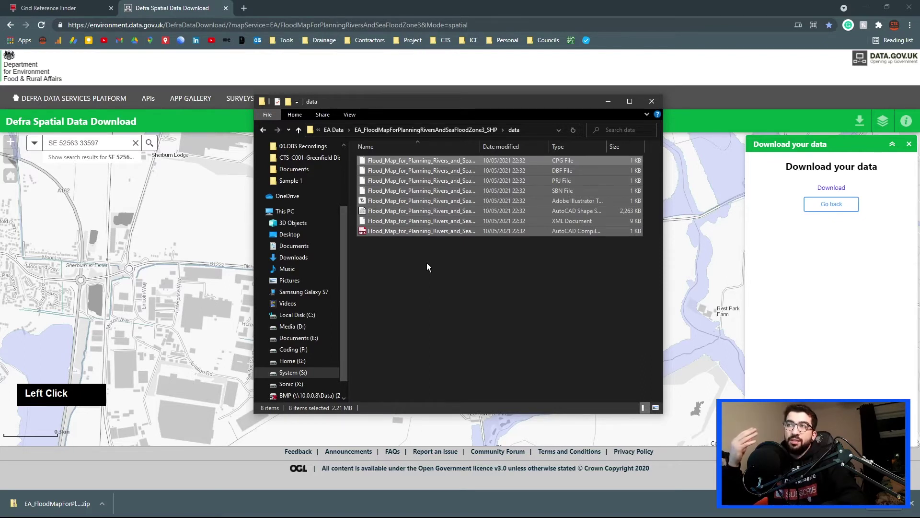
pyautogui.scroll(3)
pyautogui.rightClick(426, 268)
pyautogui.click(475, 309)
pyautogui.press('Return')
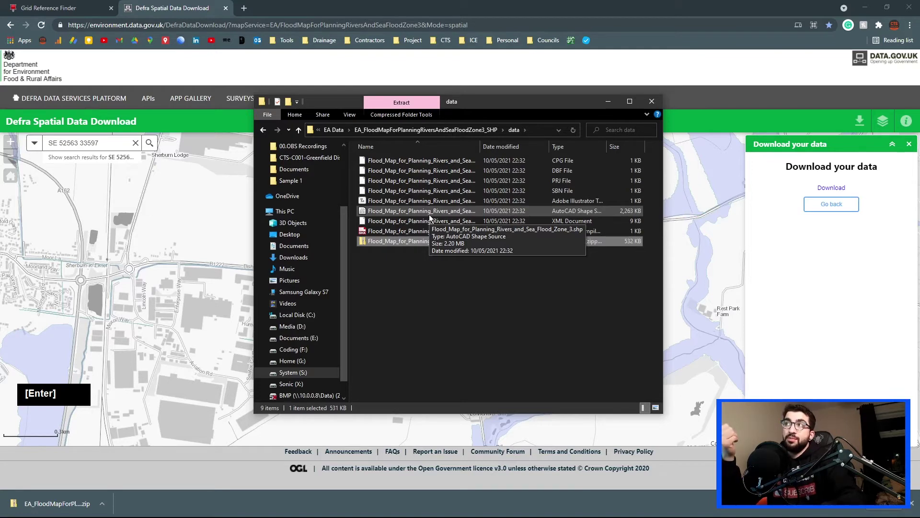
pyautogui.click(430, 218)
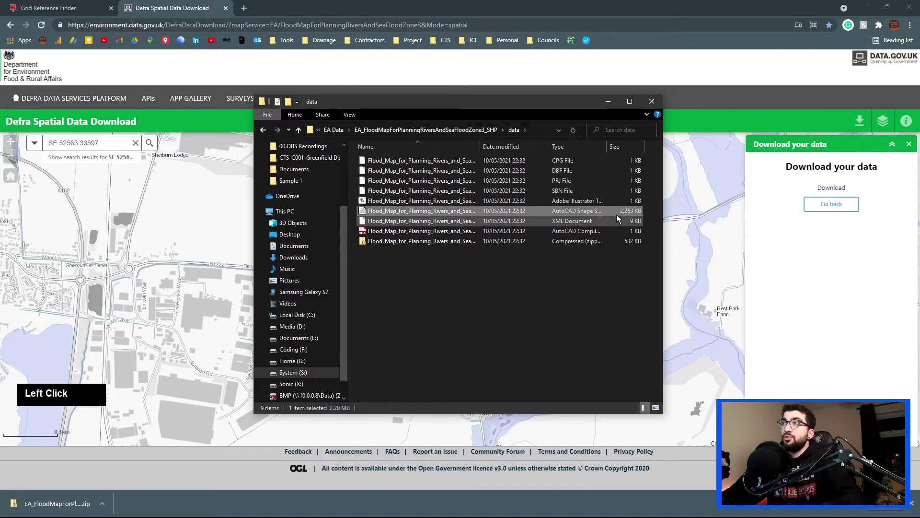
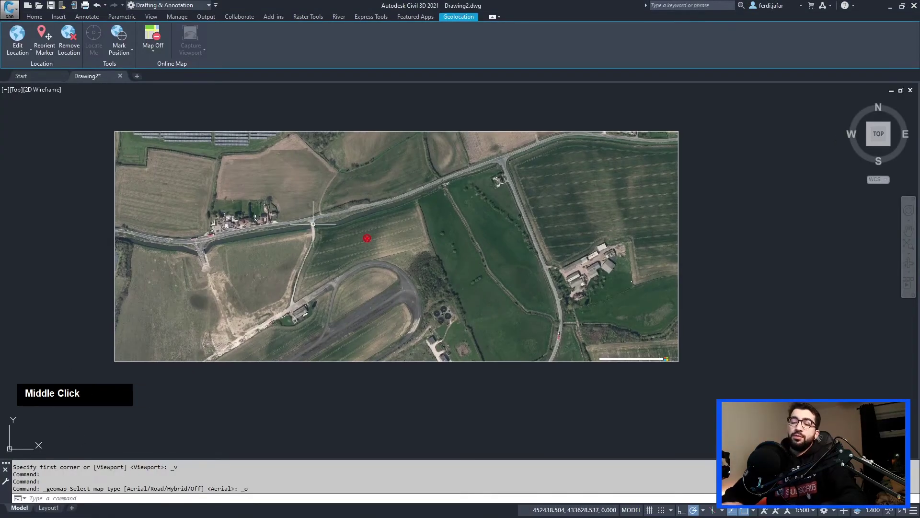
# Run MAPIMPORT and pick the zipped Flood Zone 3 shapefile from the data folder as the import file
pyautogui.write('mapimpo')
pyautogui.press('Return')
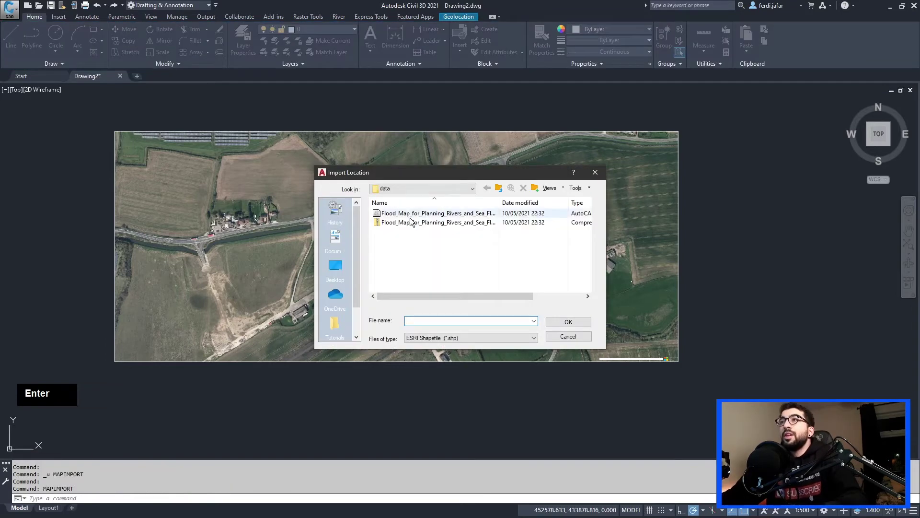
pyautogui.click(411, 222)
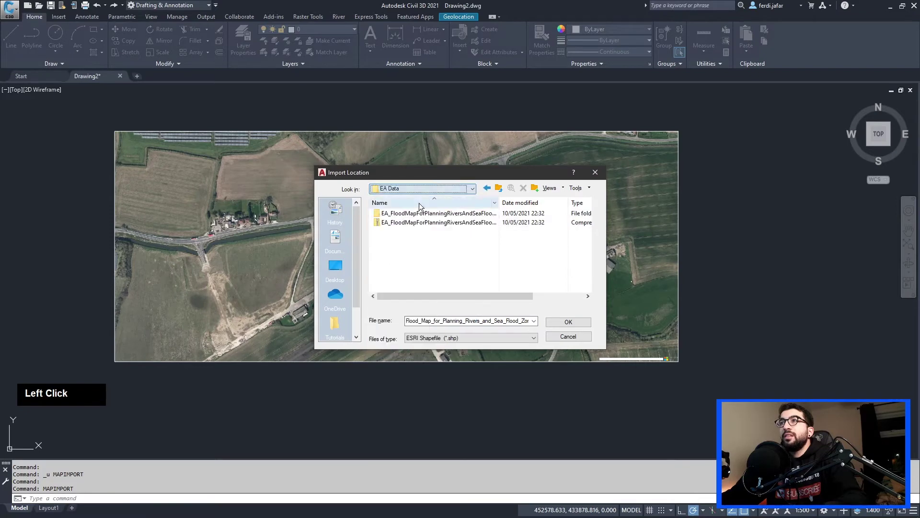
pyautogui.doubleClick(412, 216)
pyautogui.click(411, 237)
pyautogui.doubleClick(412, 218)
pyautogui.click(399, 218)
pyautogui.doubleClick(400, 218)
pyautogui.click(400, 223)
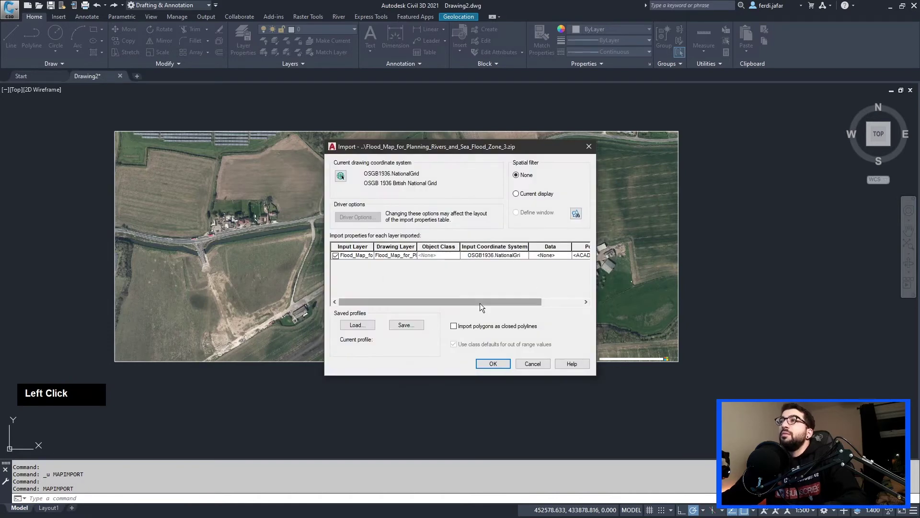
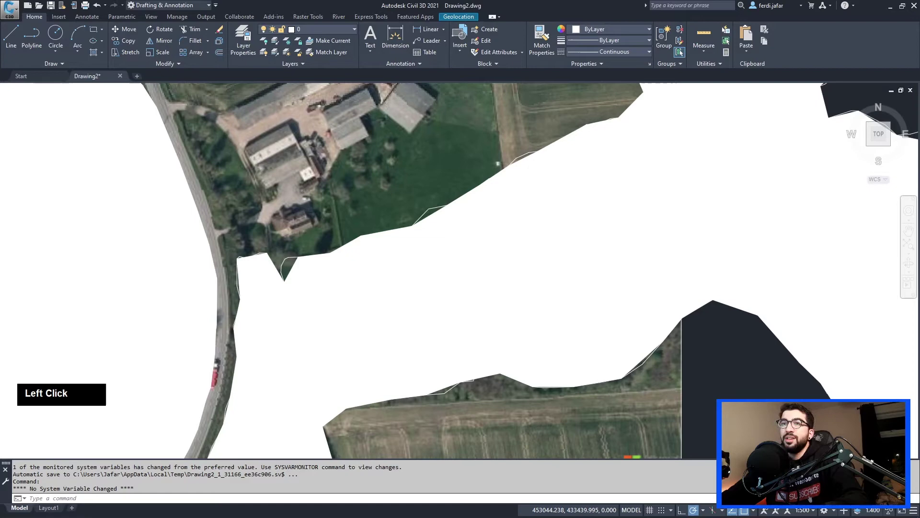
# Cancel the running command and zoom around the imported Flood Zone 3 polygons
pyautogui.scroll(-3)
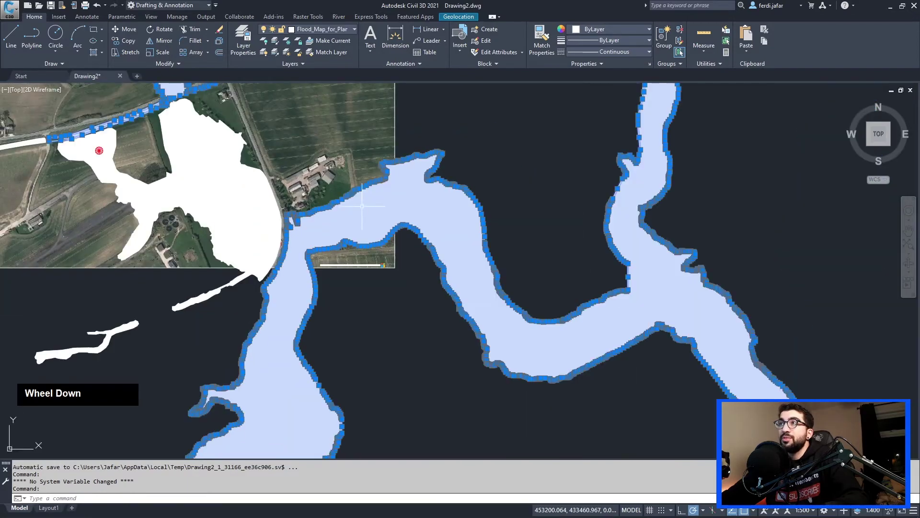
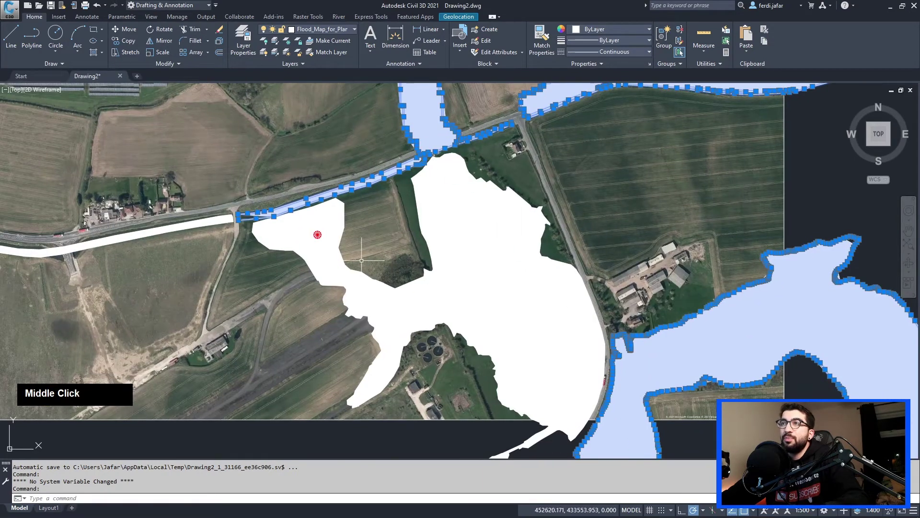
pyautogui.press('Escape')
pyautogui.scroll(3)
pyautogui.scroll(-3)
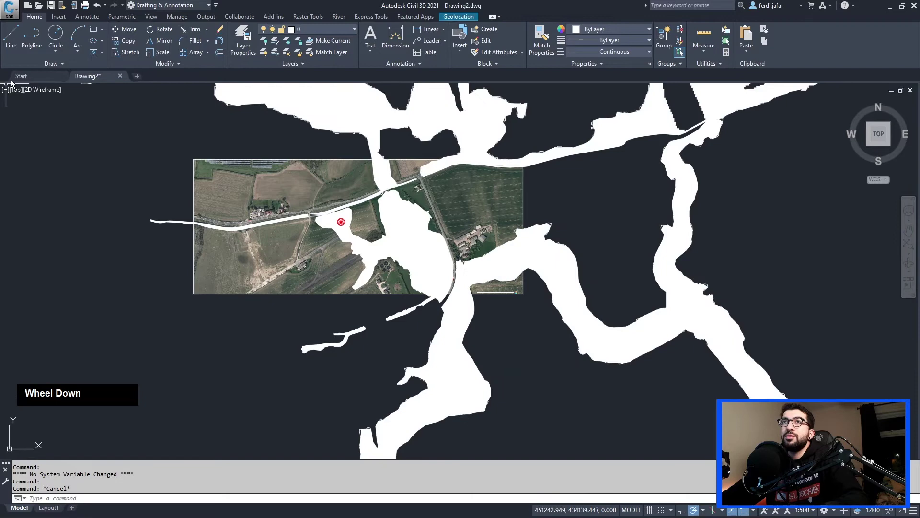
# Give the flood map layer colour 150 and 50% transparency so blue polygons overlay the aerial image
pyautogui.click(320, 34)
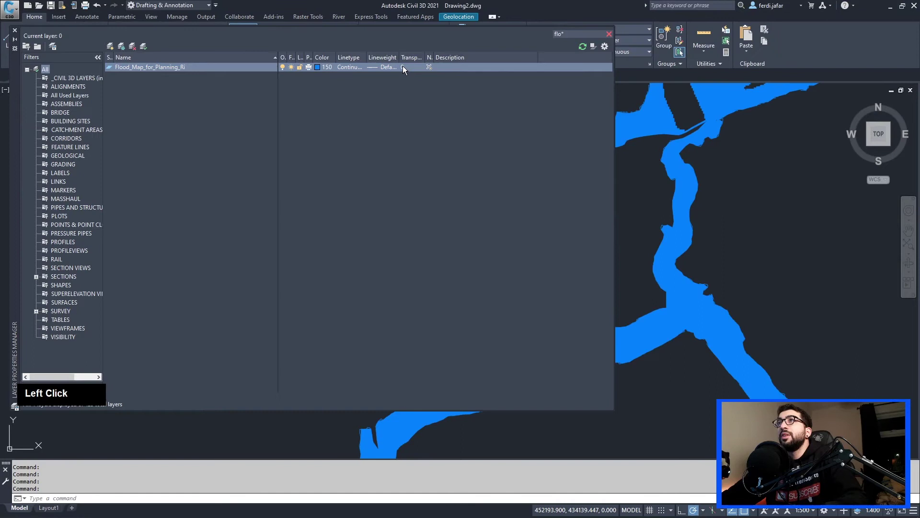
pyautogui.write('50')
pyautogui.press('Return')
pyautogui.click(16, 35)
pyautogui.press('Escape')
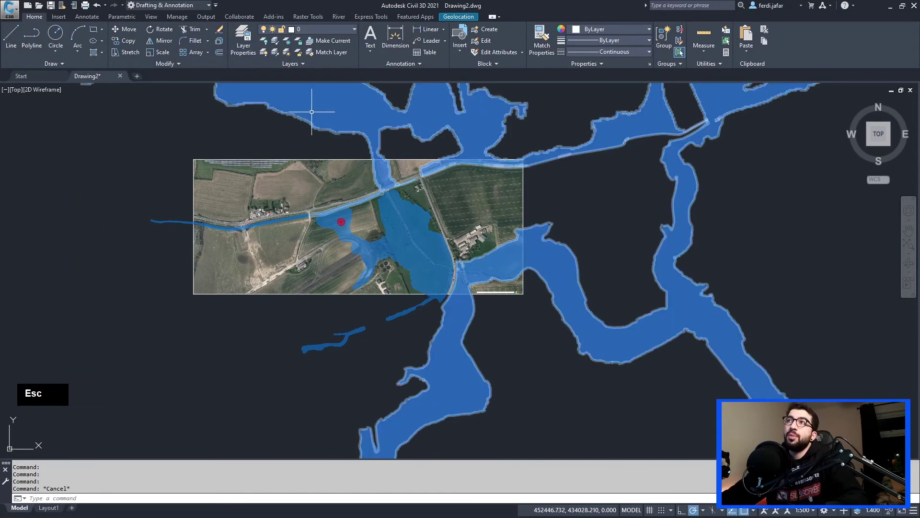
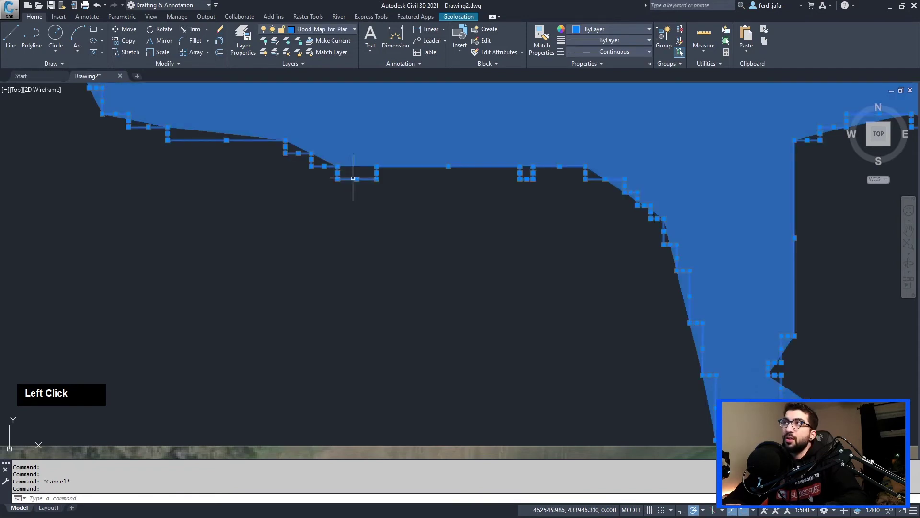
# Bring up the Properties palette via PROP and dock it to review the flood polygon's object data
pyautogui.write('prop')
pyautogui.press('Return')
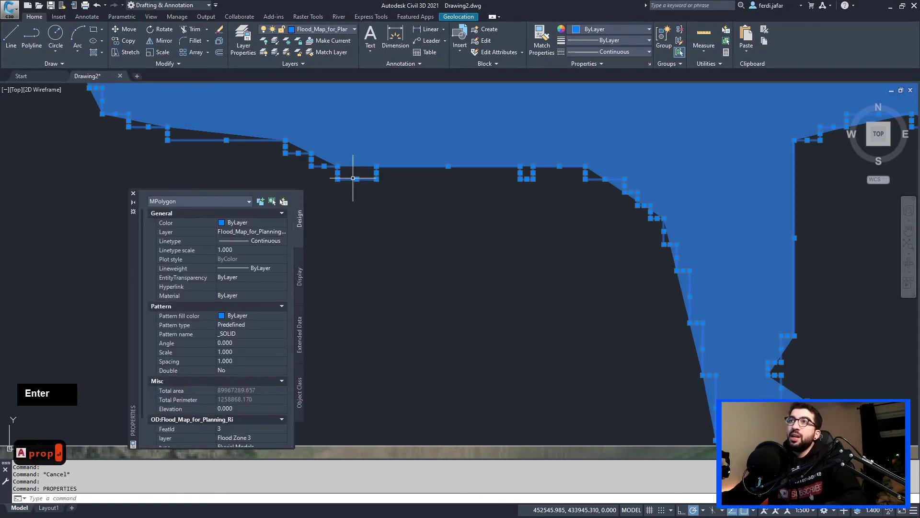
pyautogui.click(133, 238)
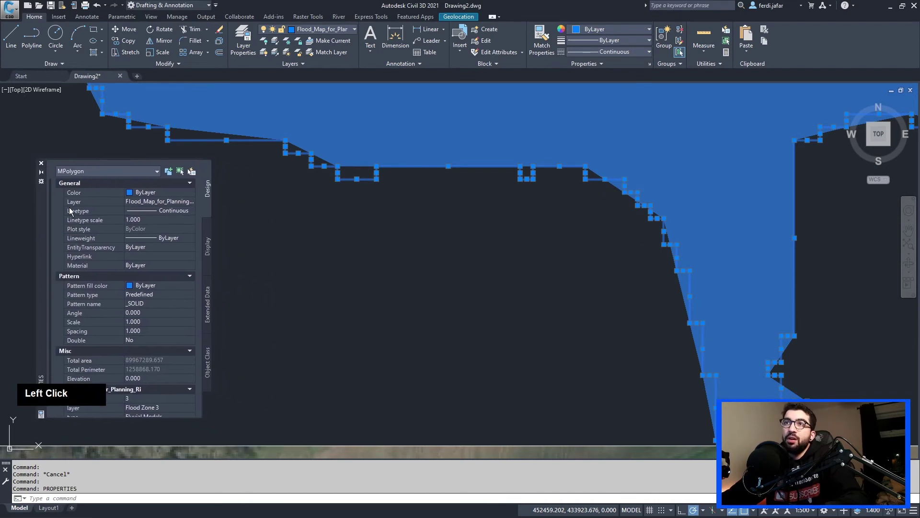
pyautogui.scroll(-3)
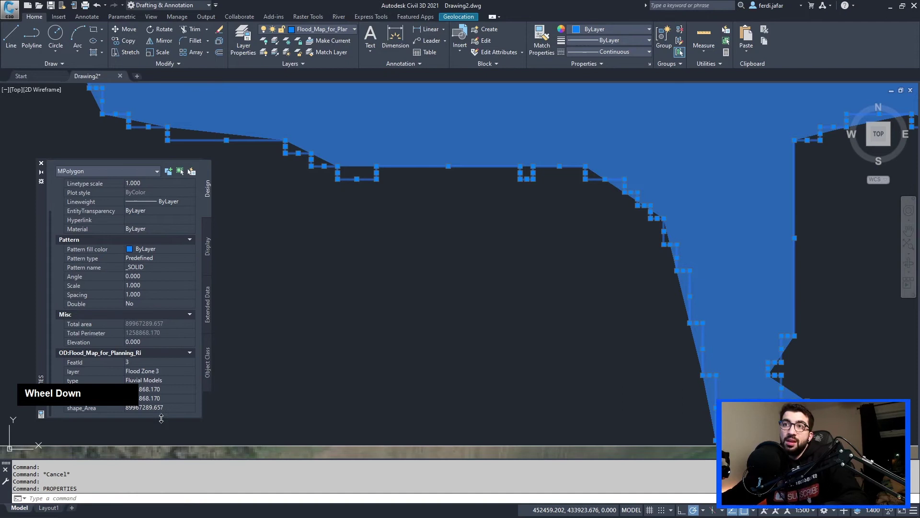
pyautogui.click(163, 423)
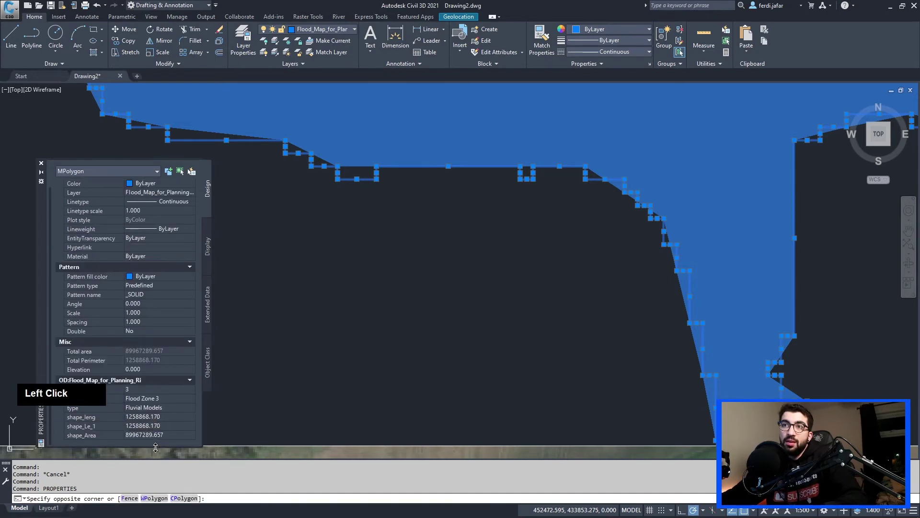
pyautogui.click(45, 319)
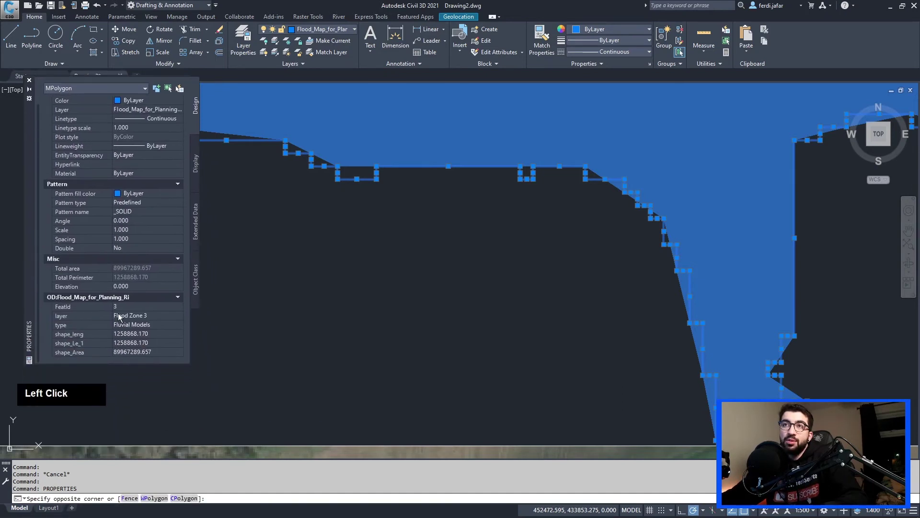
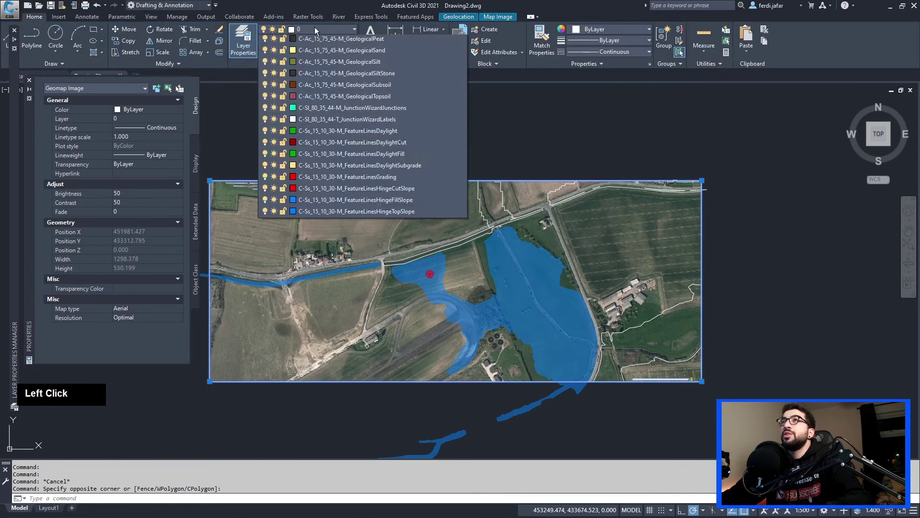
# Freeze the Bing Map aerial layer from the Layer dropdown to hide the imagery
pyautogui.press('b')
pyautogui.click(311, 59)
pyautogui.press('Escape')
pyautogui.click(323, 32)
pyautogui.press('Escape')
pyautogui.scroll(-3)
# Undo to restore the aerial map and finish the site boundary rectangle
pyautogui.press('ctrl+z')
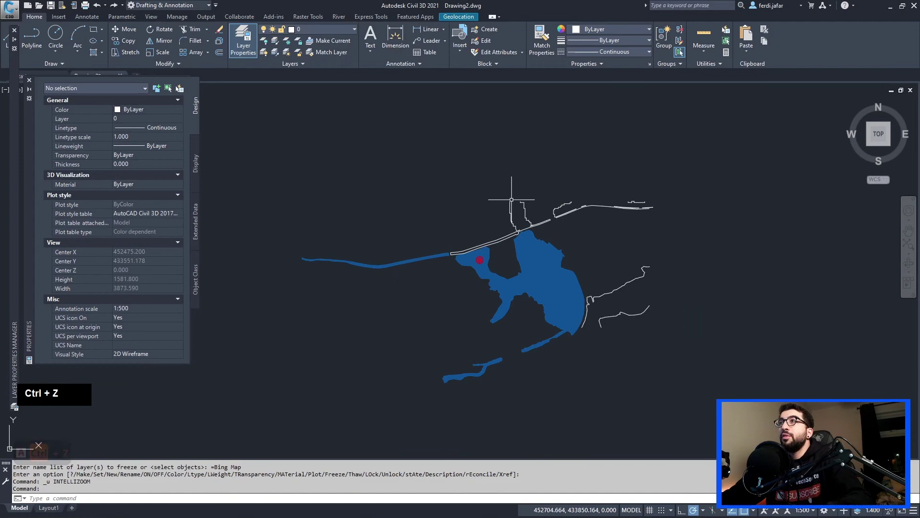
pyautogui.press('ctrl+z')
pyautogui.press('ctrl+z')
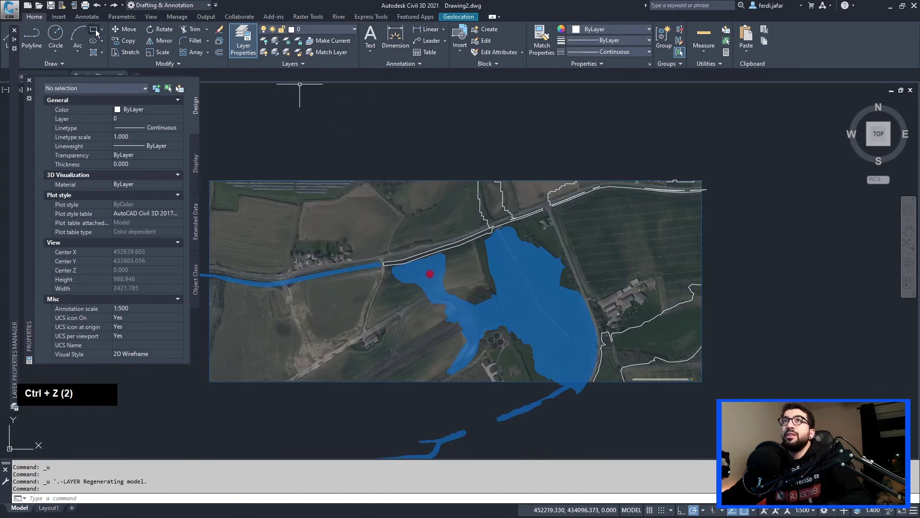
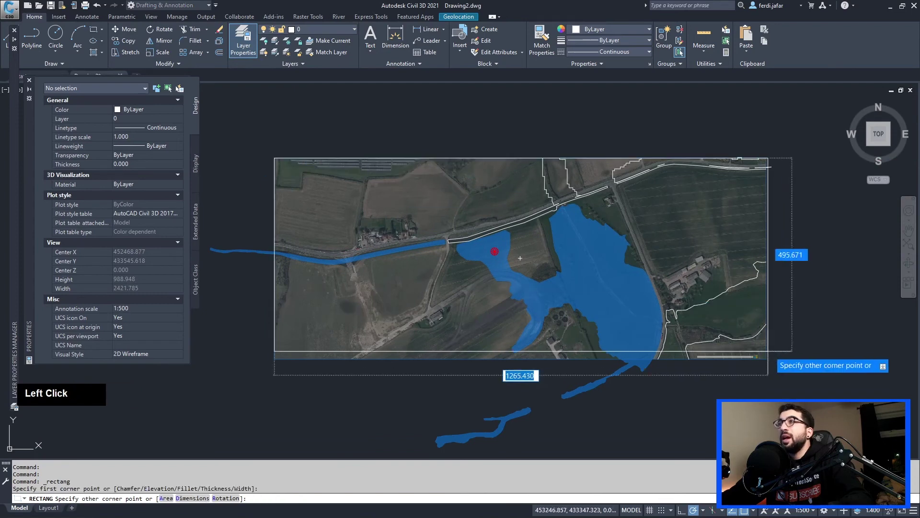
pyautogui.press('Escape')
pyautogui.click(320, 33)
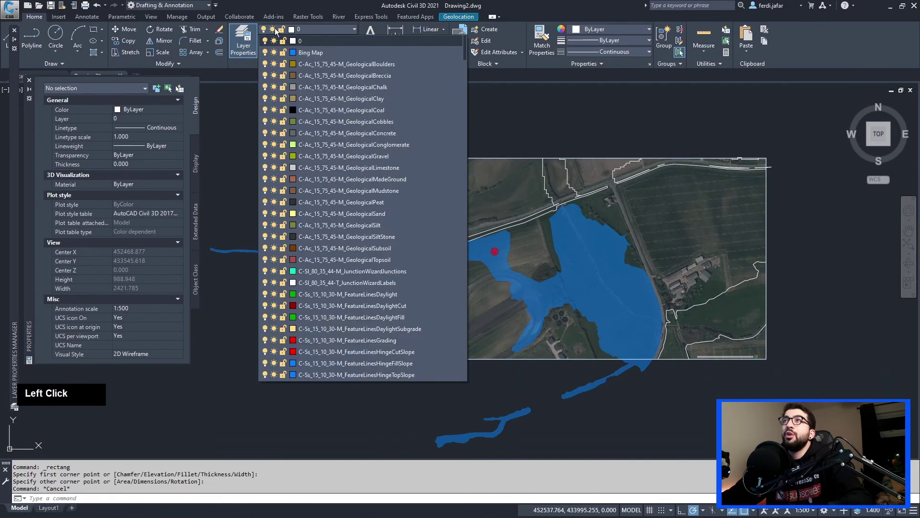
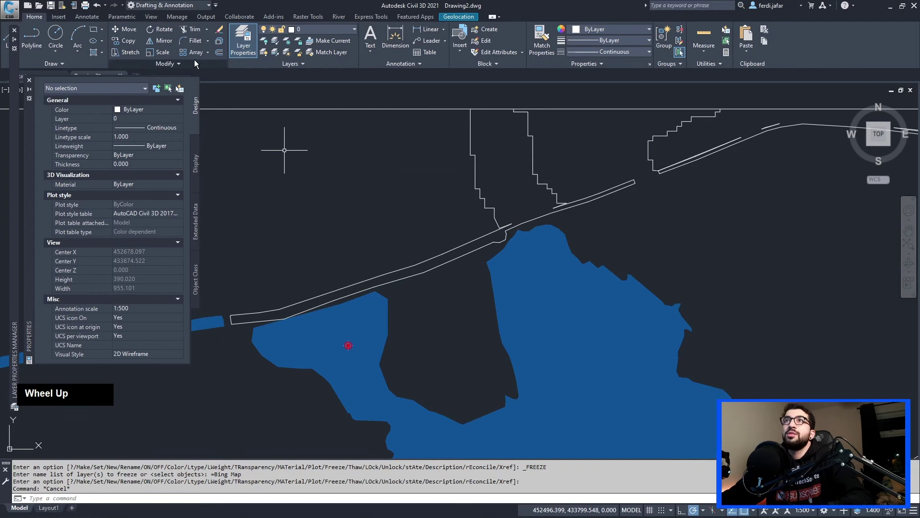
# Cancel HATCH and make the Flood_Map_for_Planning layer current
pyautogui.click(94, 55)
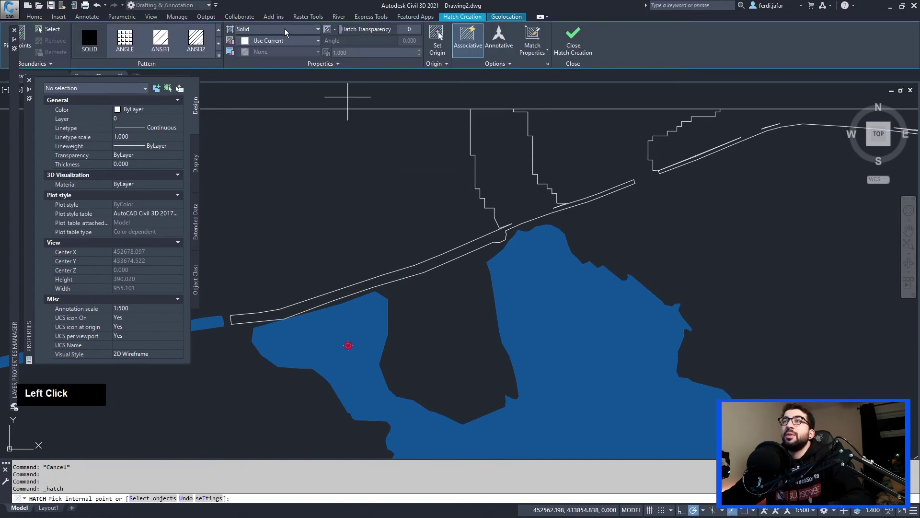
pyautogui.press('Escape')
pyautogui.press('Escape')
pyautogui.click(320, 33)
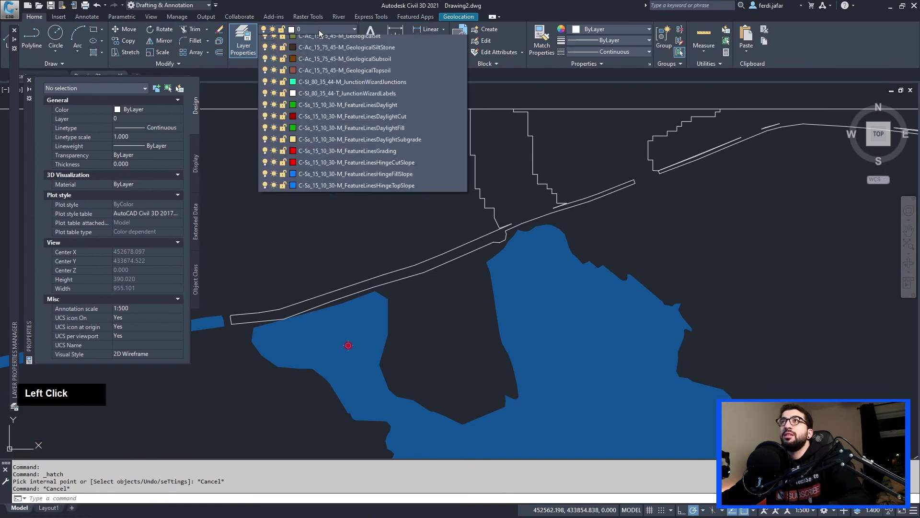
pyautogui.write('f')
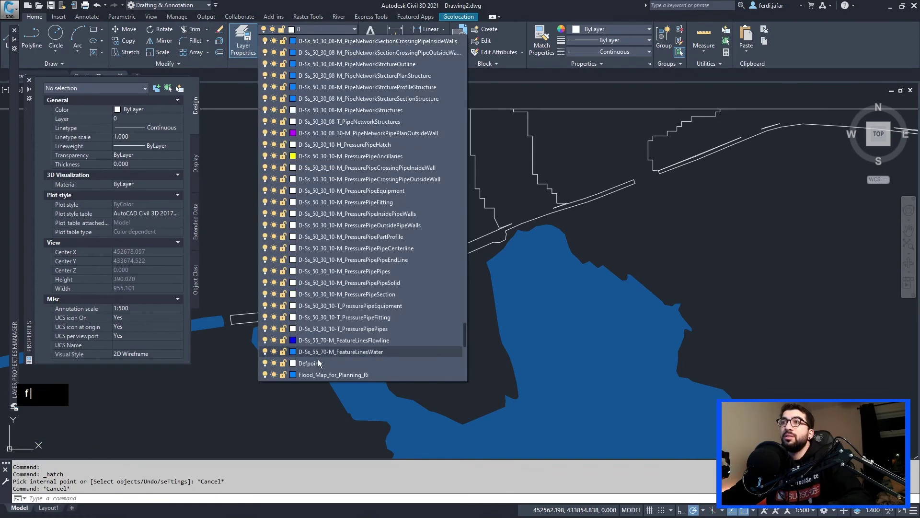
pyautogui.click(329, 375)
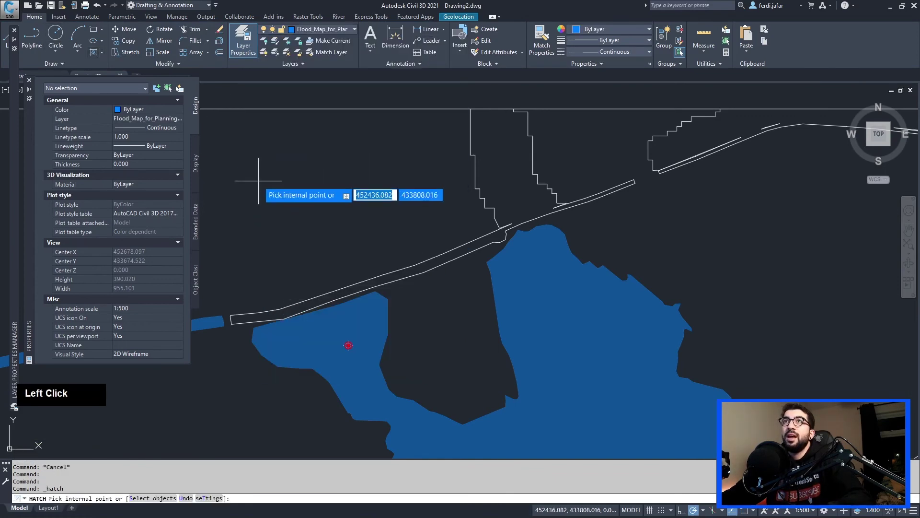
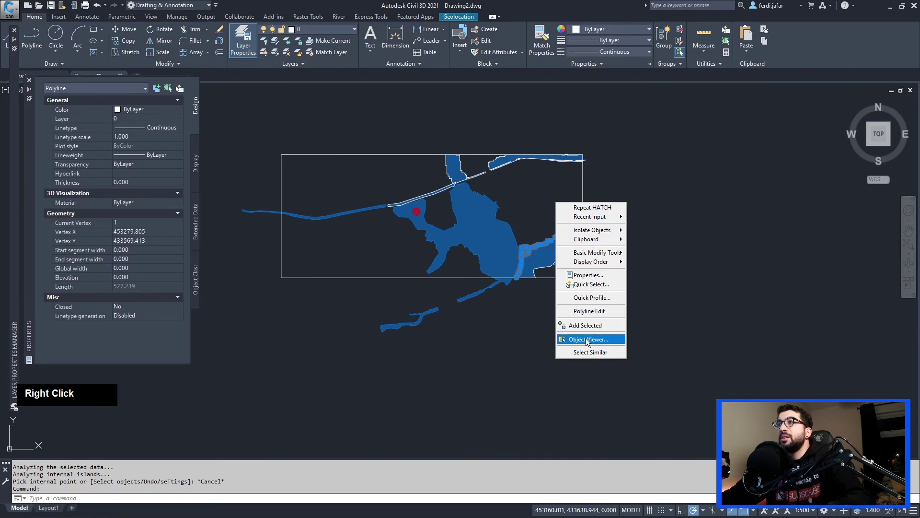
# Select Similar on the rectangle polylines and thaw the Bing Map layer
pyautogui.click(587, 354)
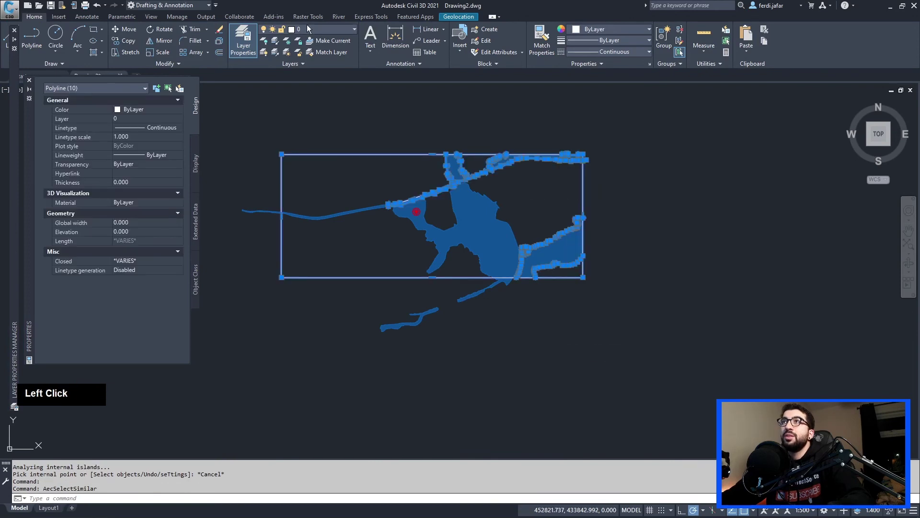
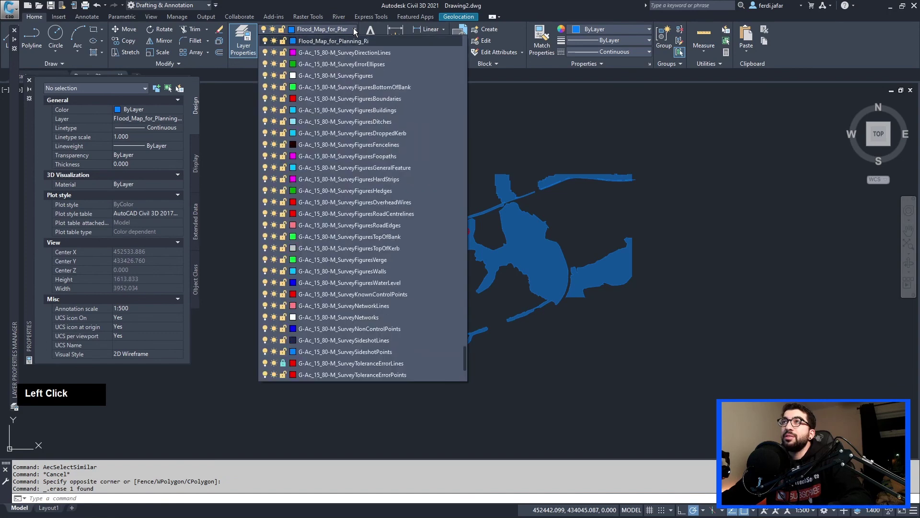
pyautogui.press('b')
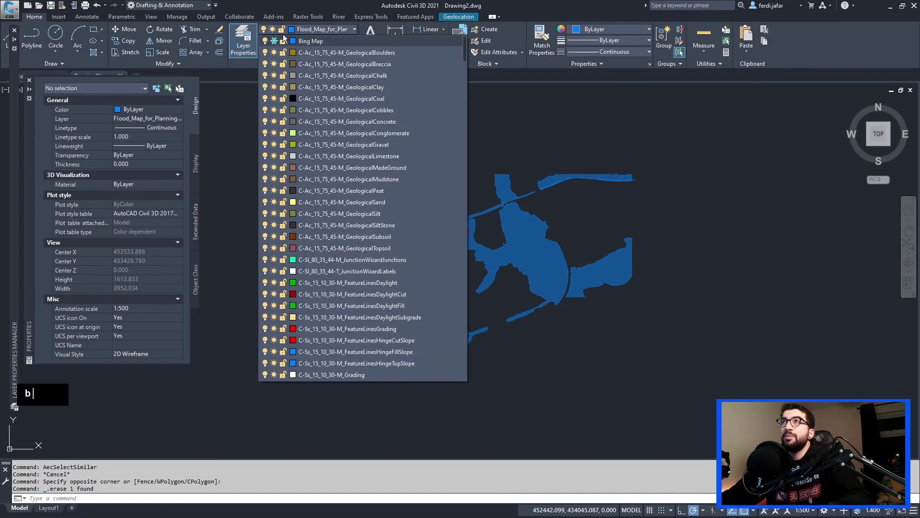
pyautogui.click(278, 45)
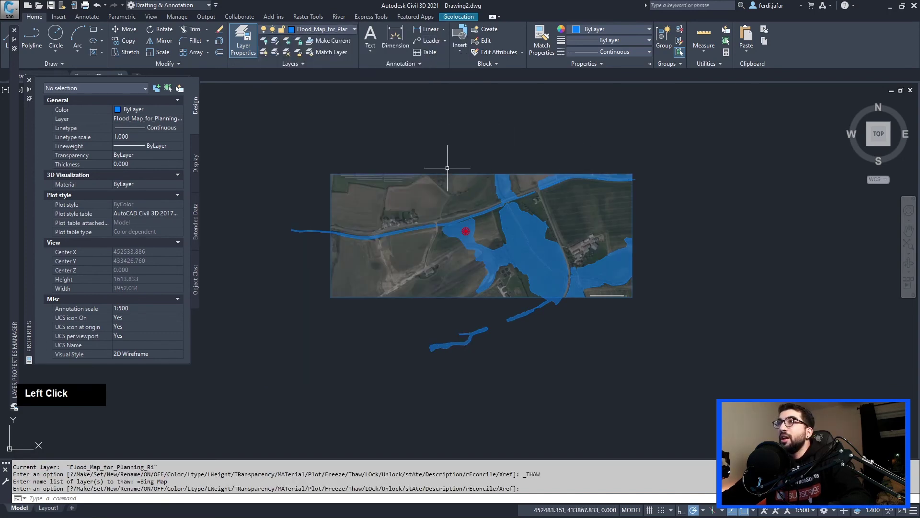